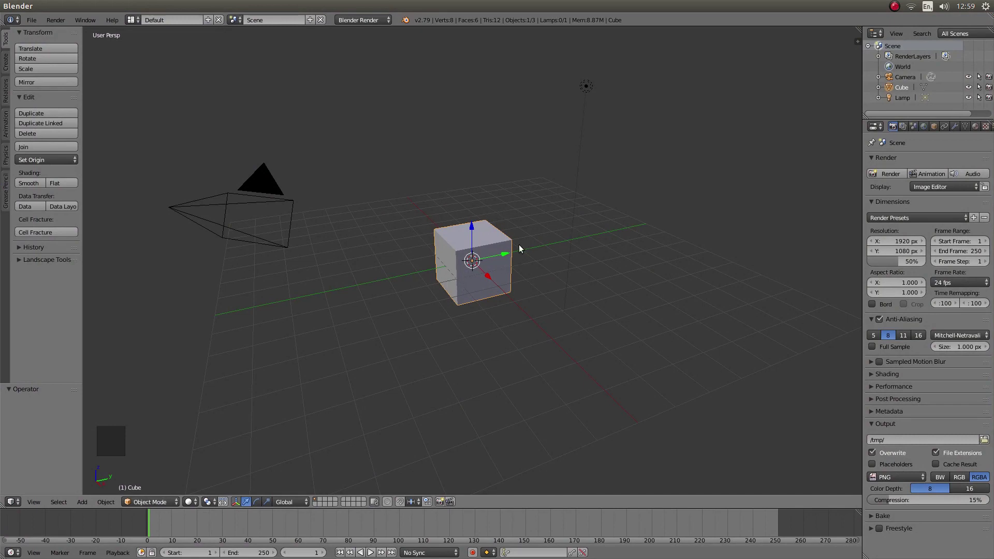
# Delete the default cube and align the camera to a straight-down top view.
pyautogui.press('x')
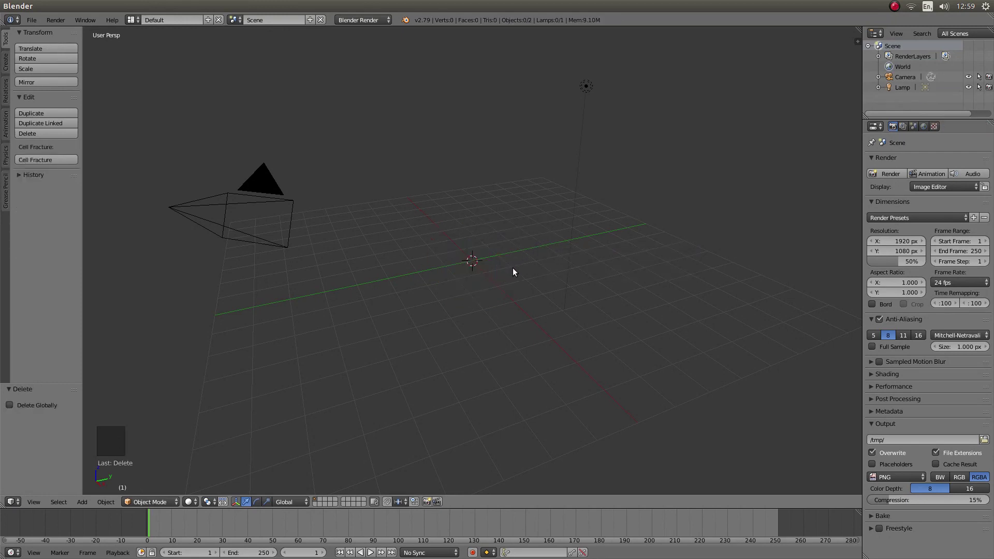
pyautogui.press('KP_7')
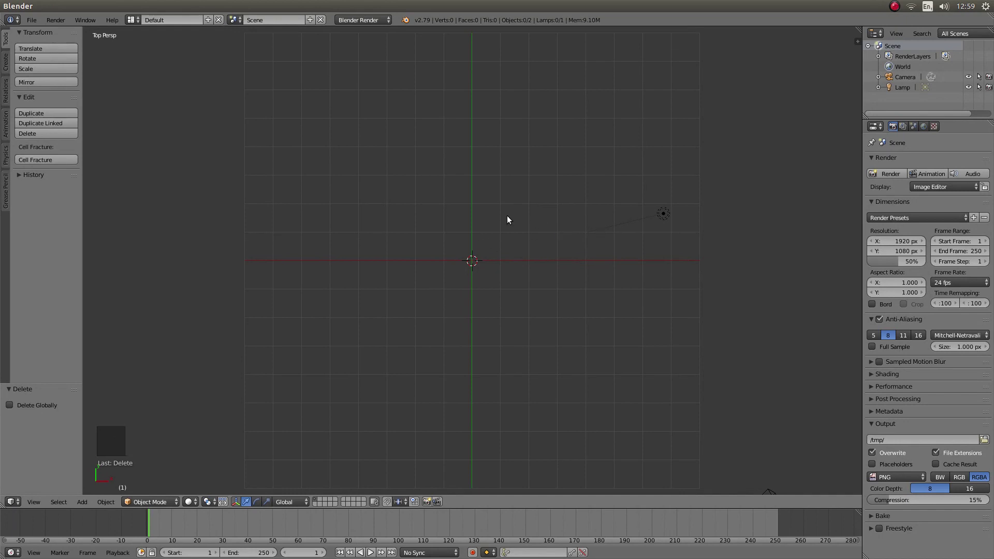
pyautogui.press('space')
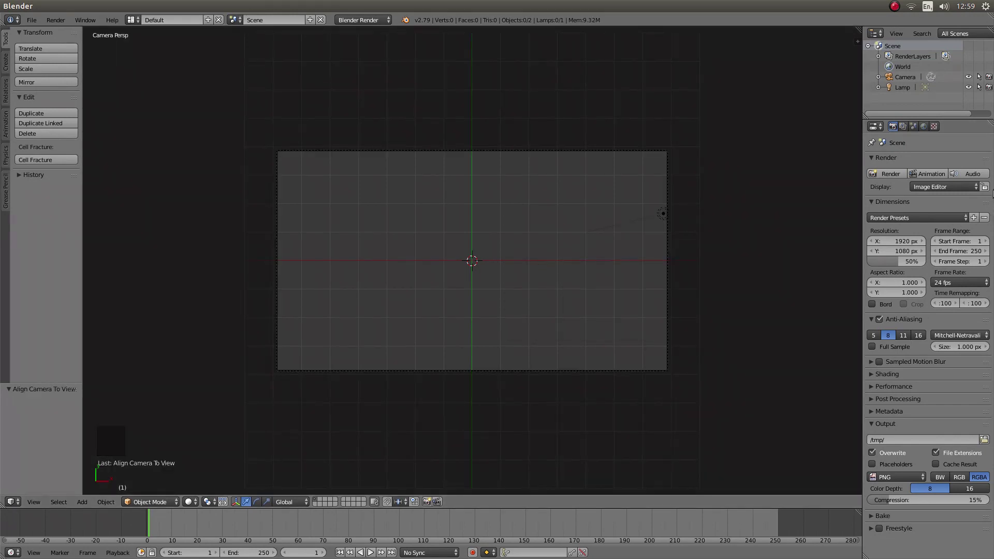
# Set render scale to 100% with a 1920 × 817 px frame and preview rendered shading.
pyautogui.click(900, 261)
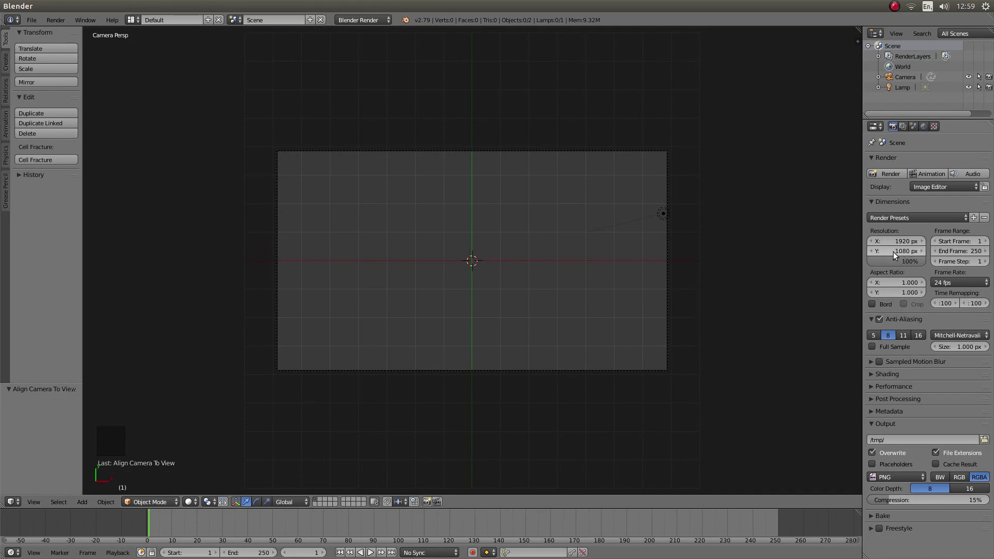
pyautogui.click(904, 255)
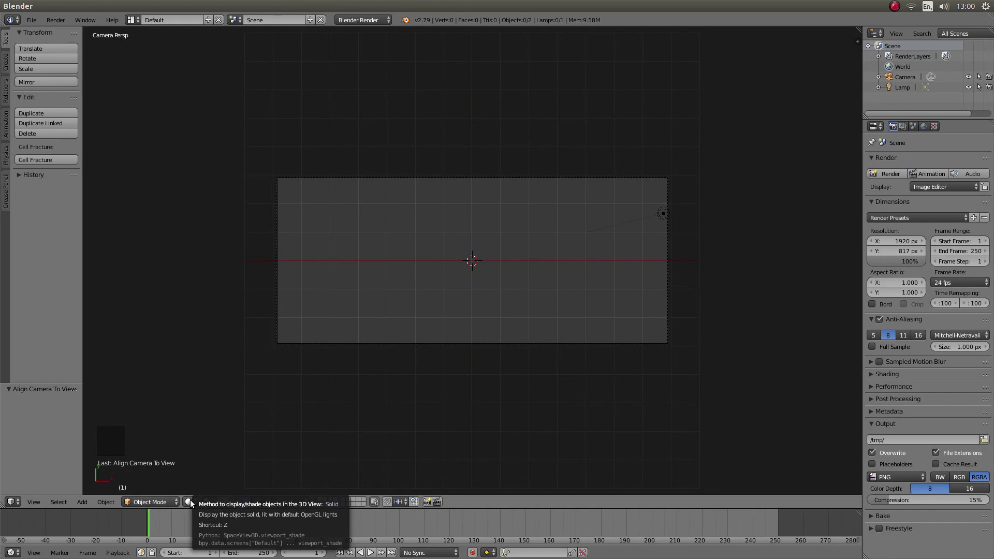
pyautogui.click(194, 501)
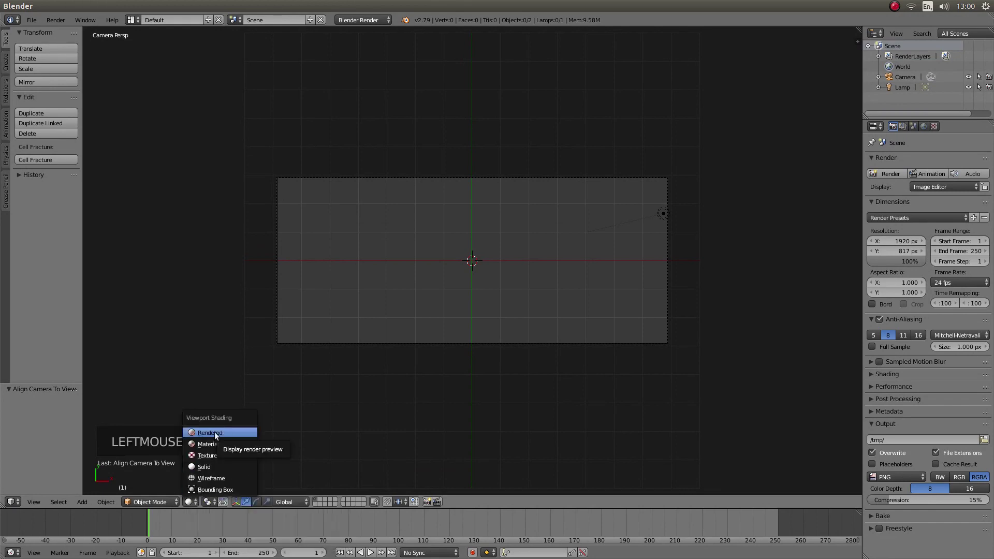
# Set the world's horizon colour to white so the camera frame renders plain white.
pyautogui.click(219, 434)
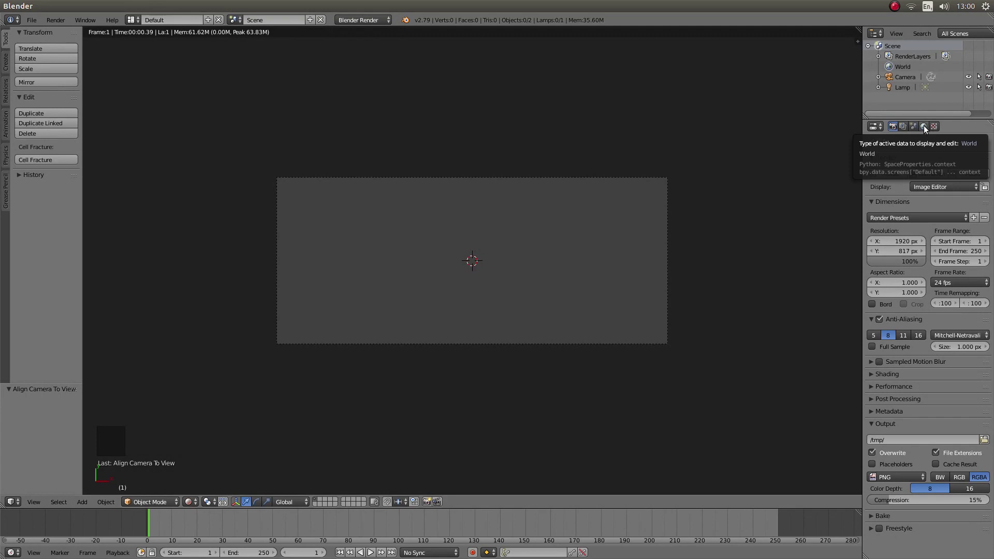
pyautogui.click(929, 128)
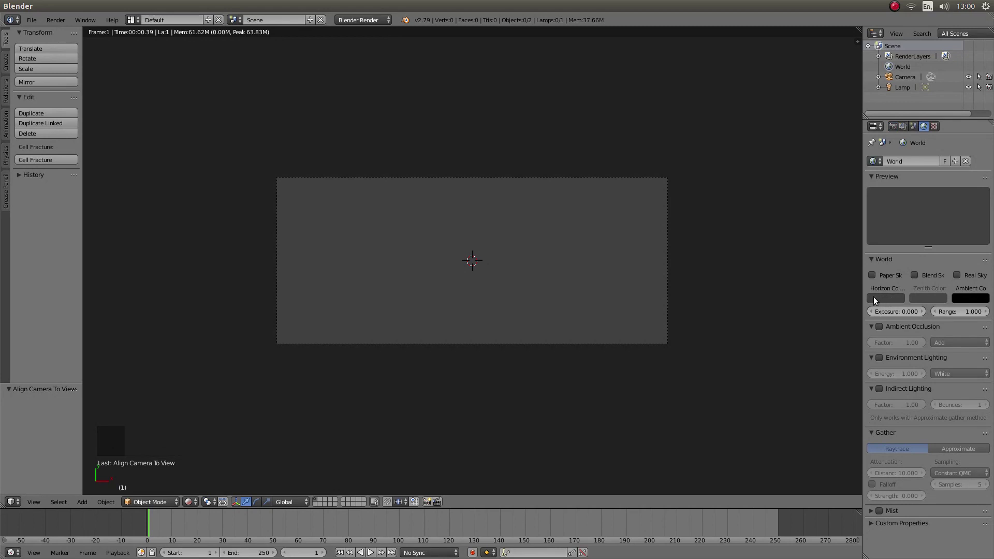
pyautogui.click(893, 296)
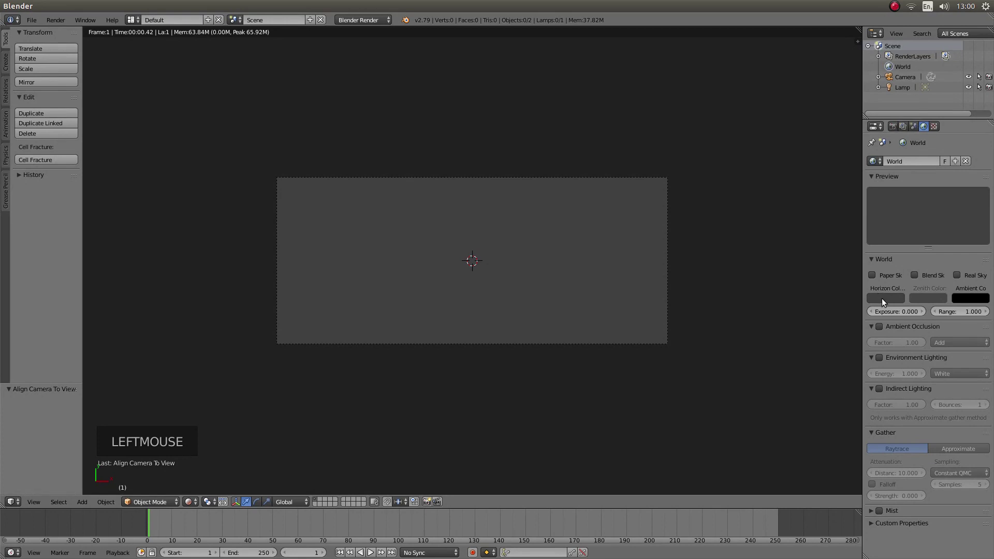
pyautogui.click(882, 302)
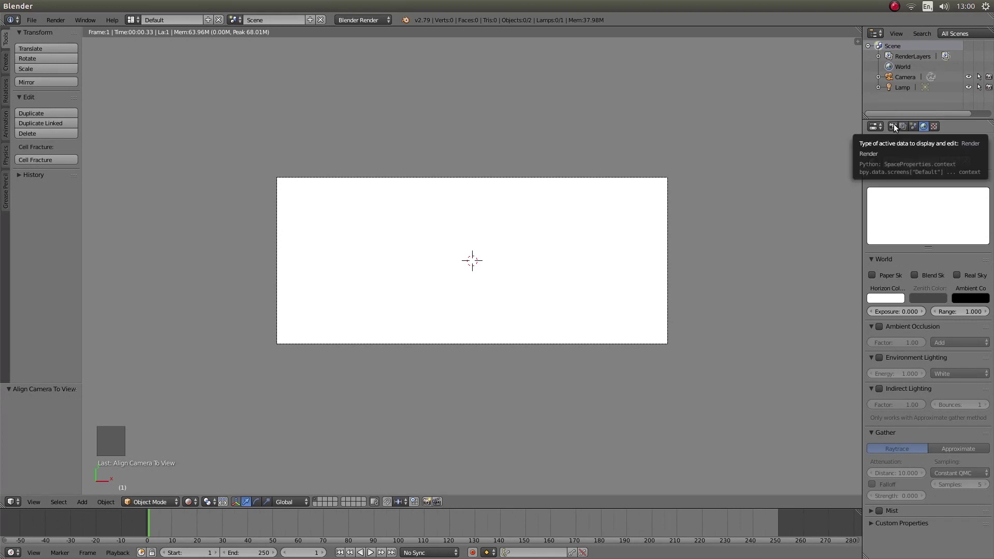
pyautogui.click(899, 127)
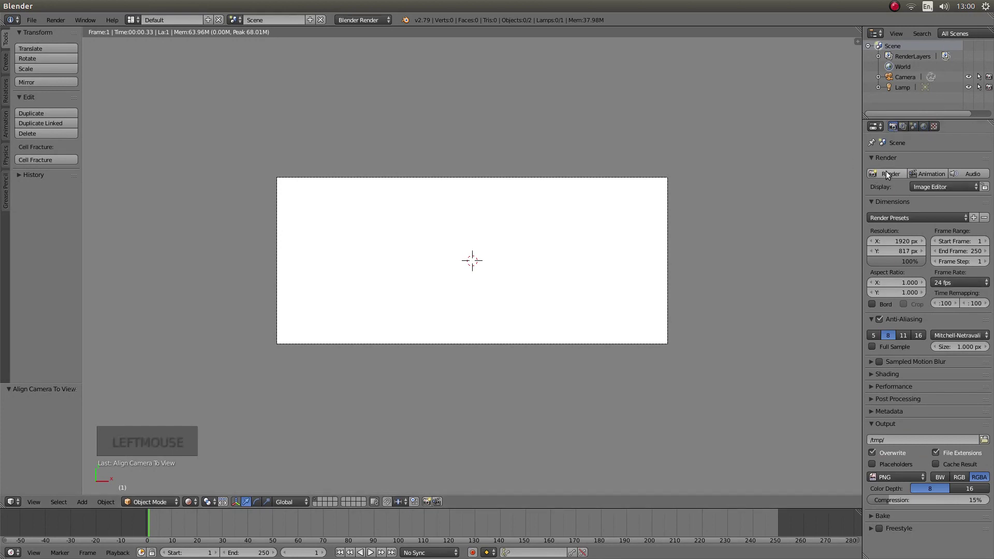
# Render the all-white frame, then switch the area back to the 3D viewport.
pyautogui.click(891, 174)
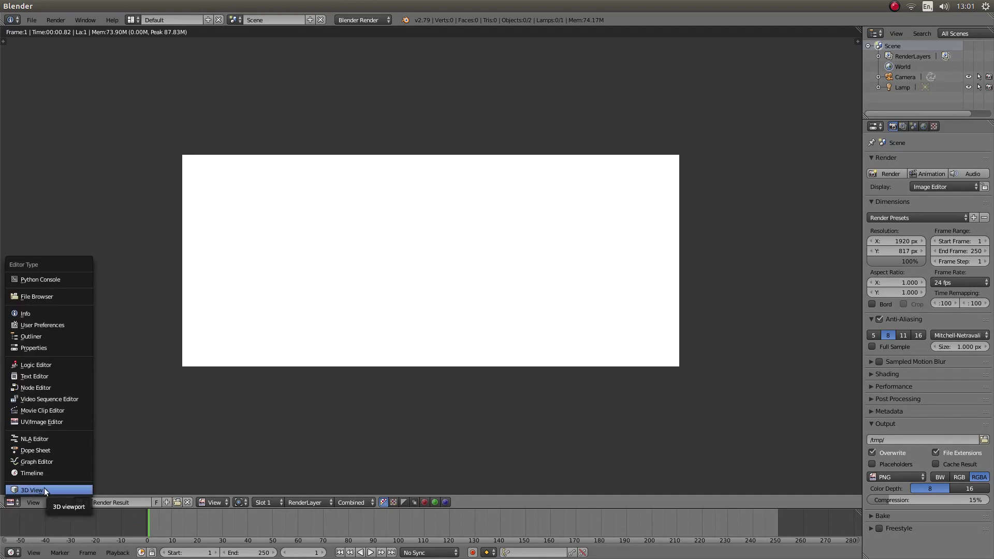
pyautogui.click(47, 489)
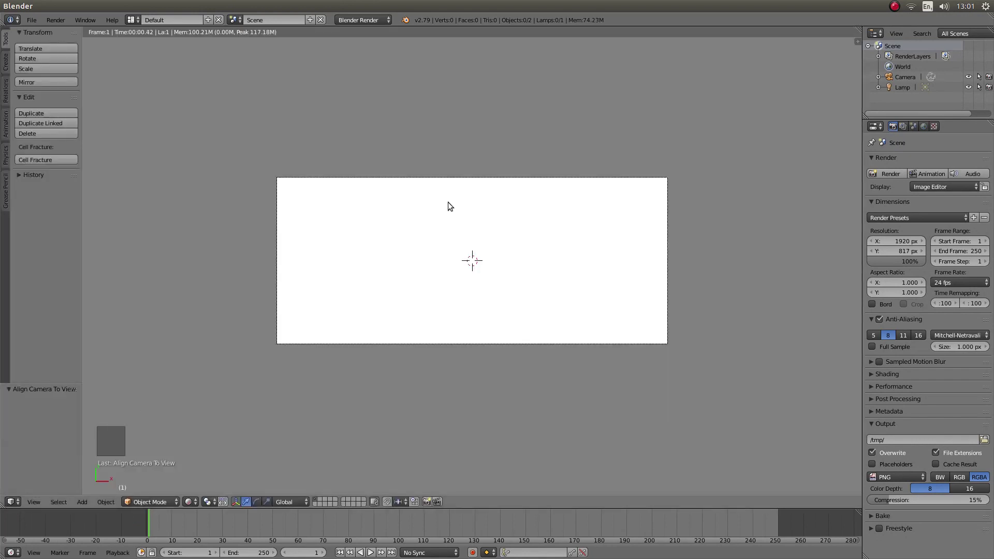
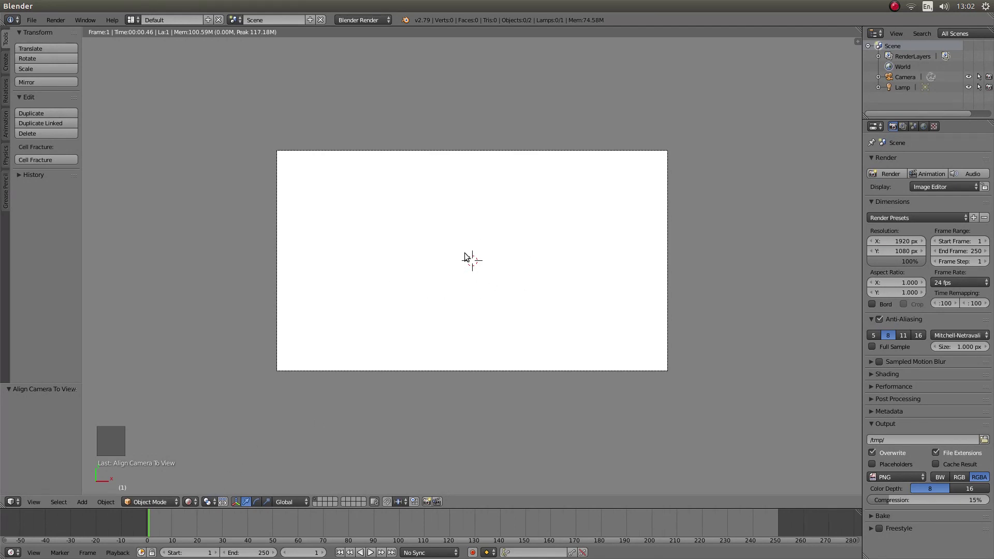
# Return the viewport from rendered to solid shading with the frame height back at 1080 px.
pyautogui.press('z')
pyautogui.press('z')
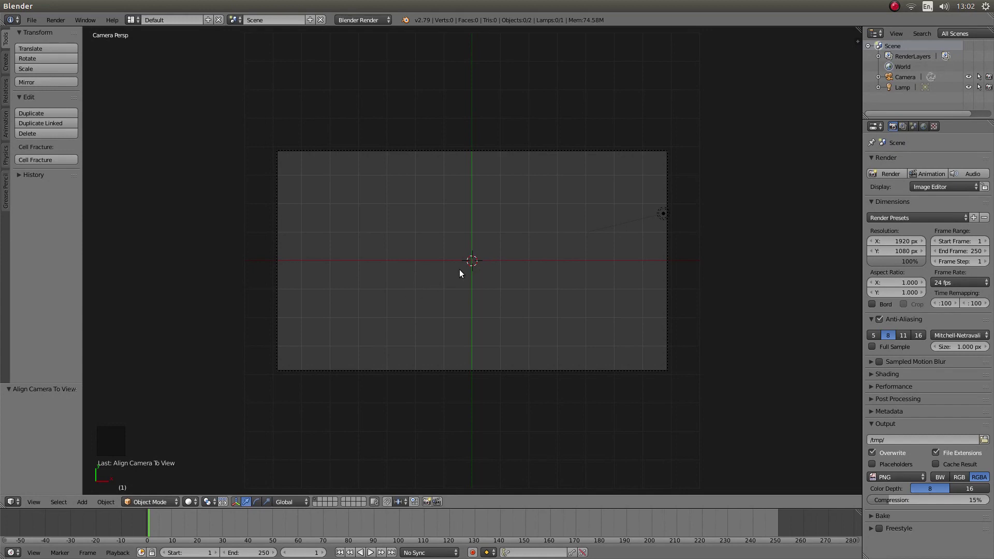
pyautogui.press('shift+a')
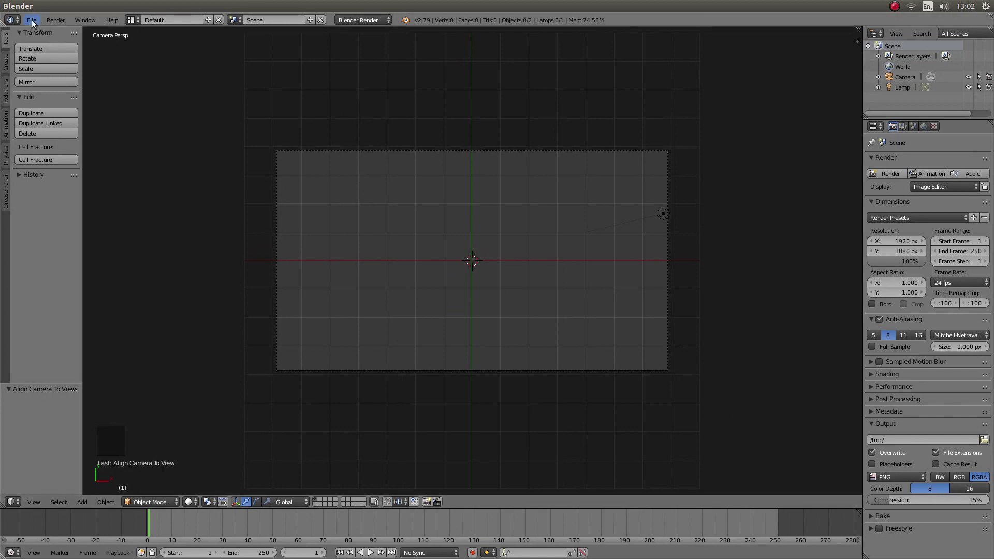
pyautogui.click(35, 20)
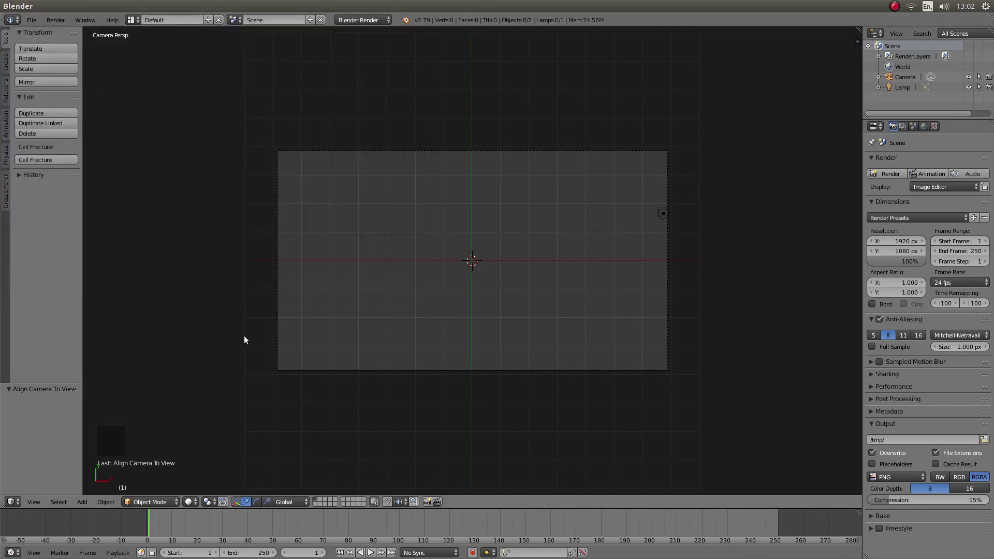
# Import Mask 1.png as an image plane spanning the camera frame's width.
pyautogui.press('shift+a')
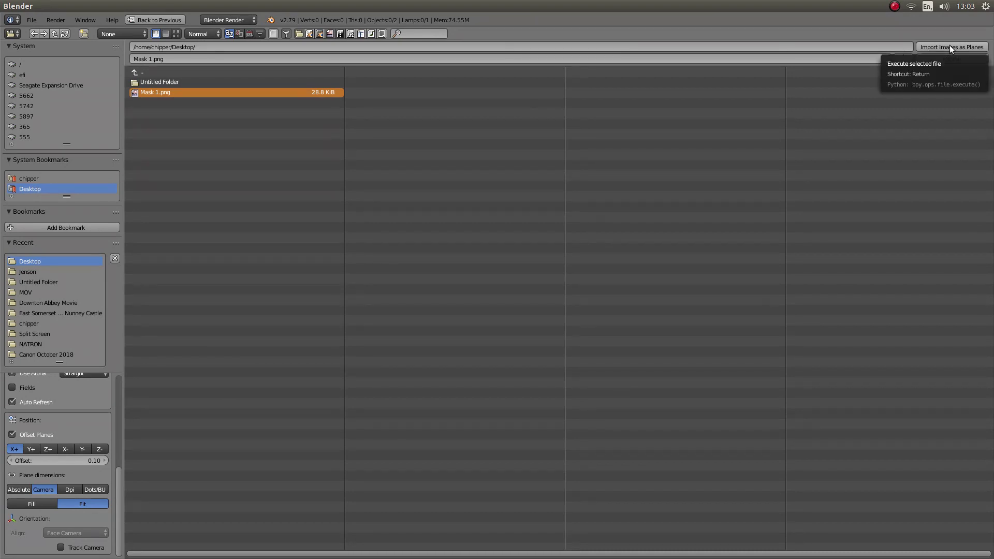
# Remove the material slot from the Mask 1 plane, leaving it with no material.
pyautogui.click(949, 48)
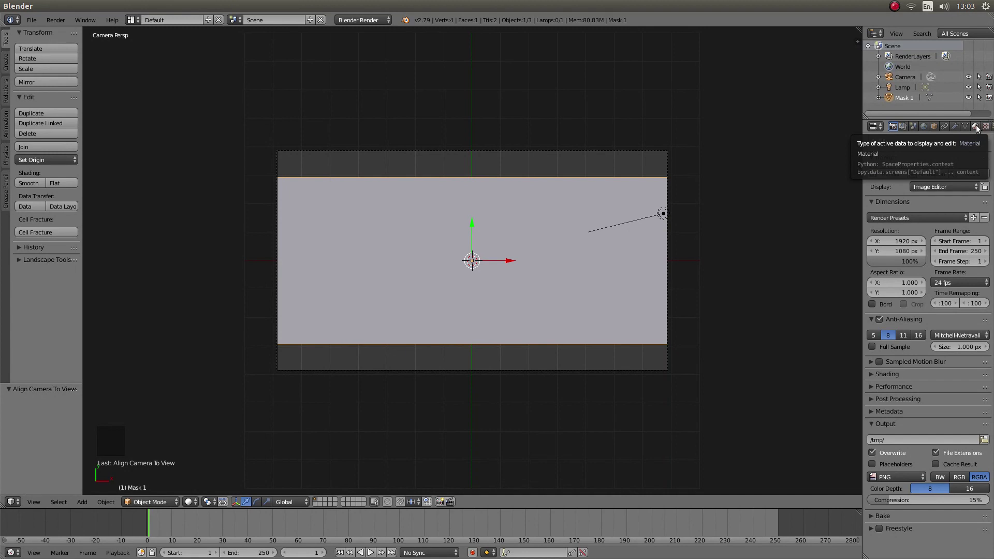
pyautogui.click(975, 128)
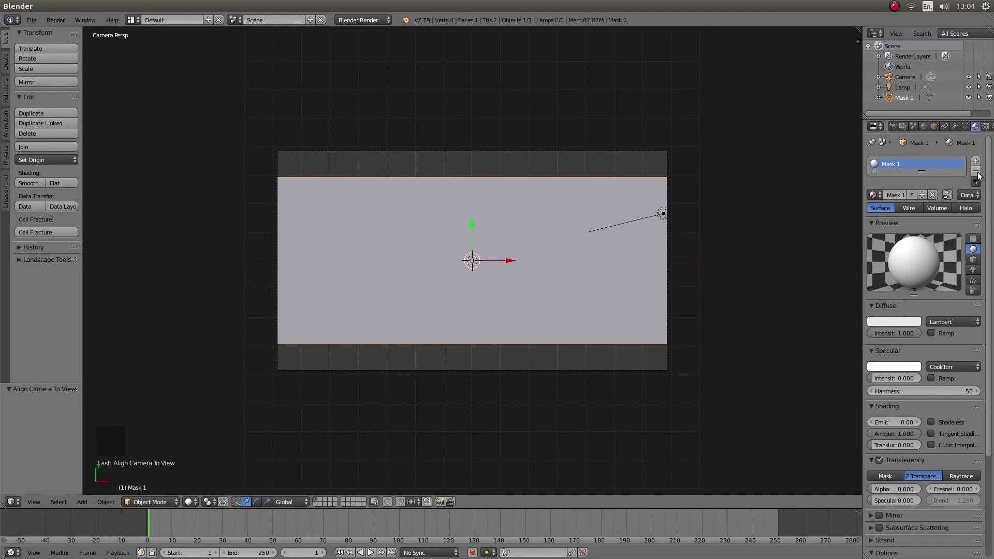
pyautogui.click(974, 174)
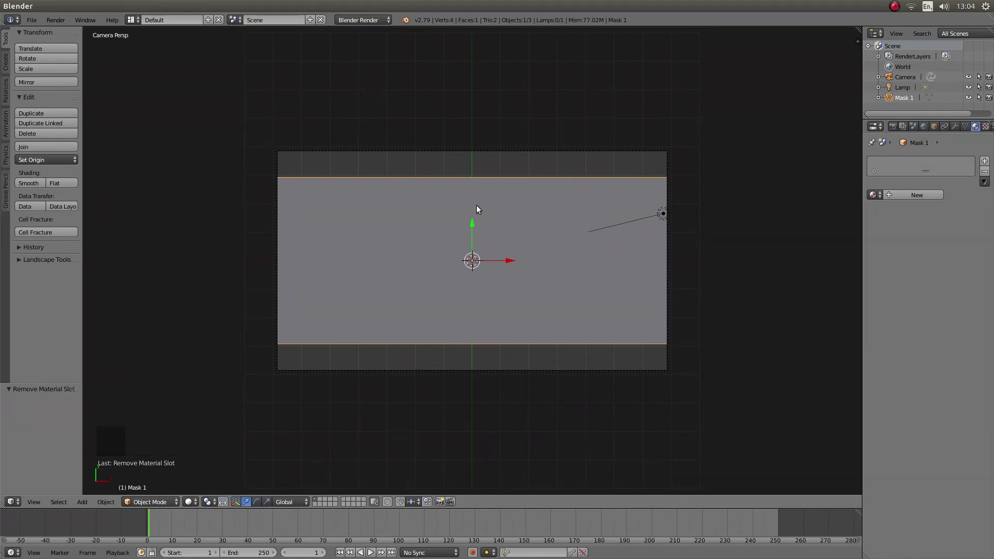
# In Edit Mode, extrude the plane's top edge upward past the frame, then begin selecting the bottom edge.
pyautogui.press('Tab')
pyautogui.press('a')
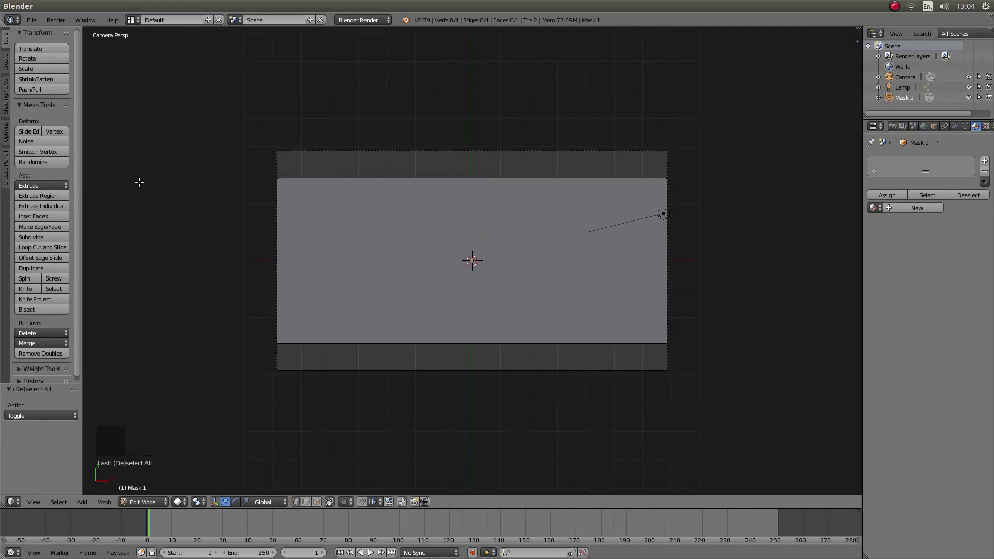
pyautogui.press('b')
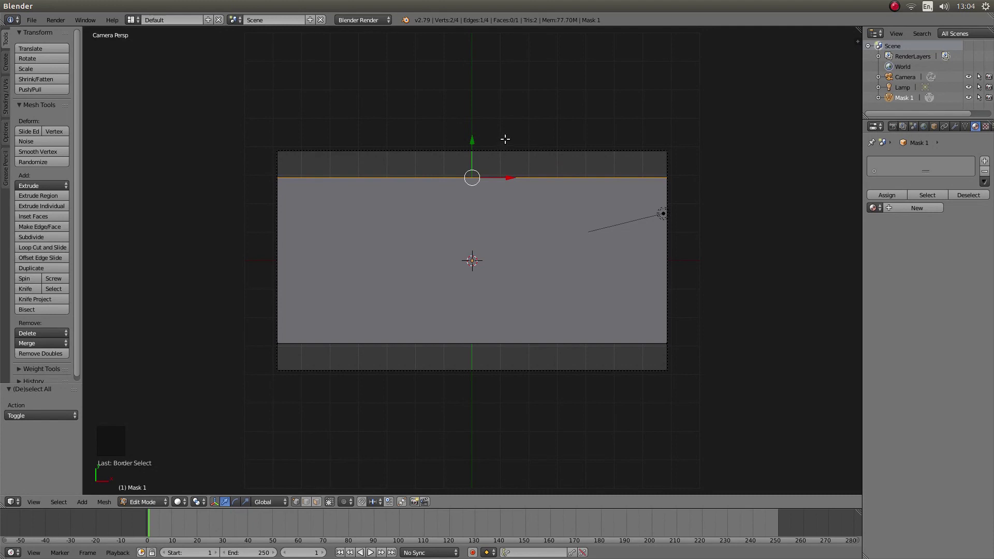
pyautogui.press('e')
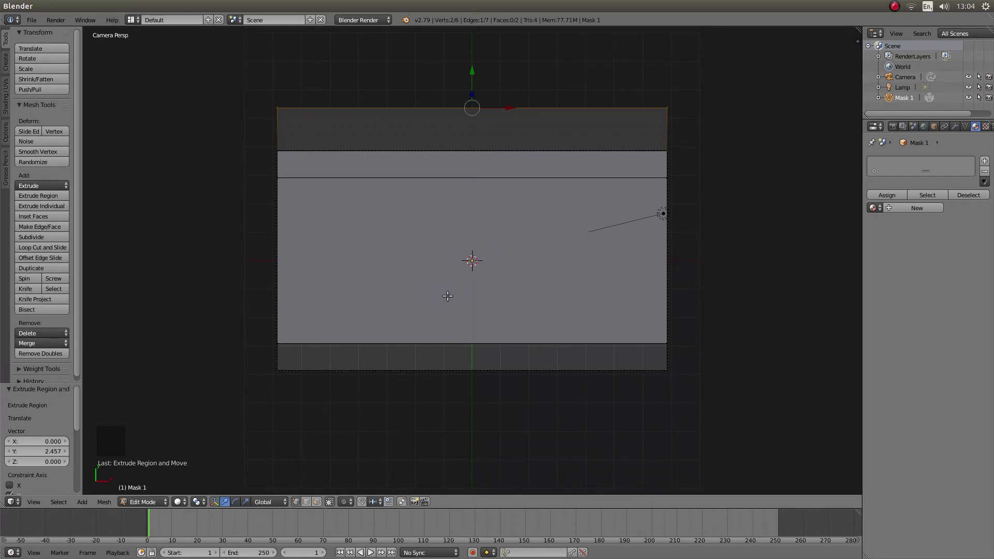
pyautogui.press('a')
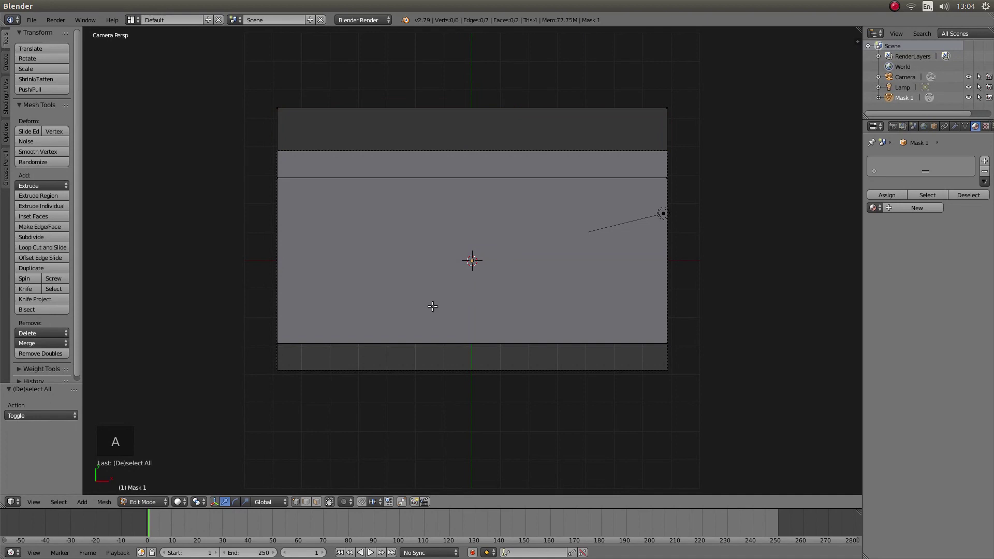
pyautogui.press('b')
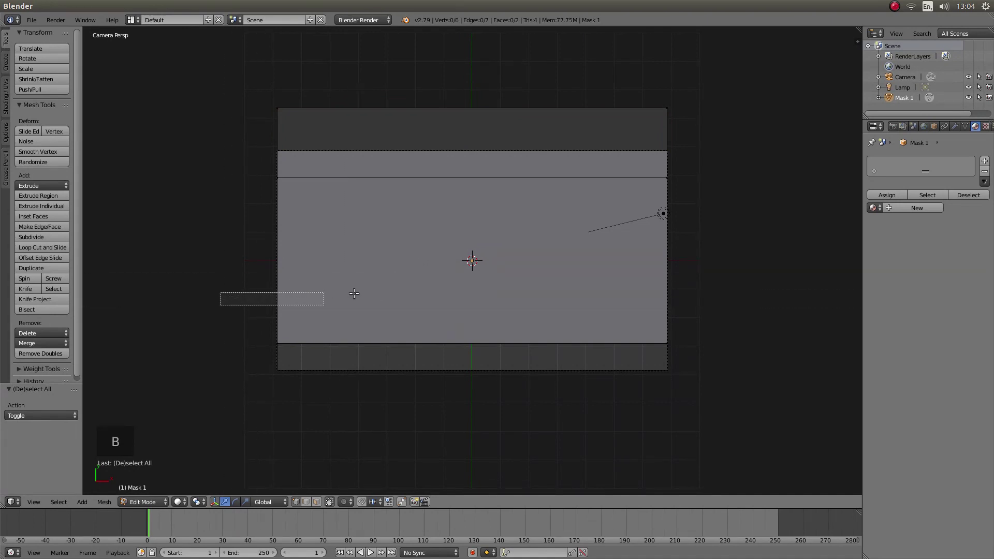